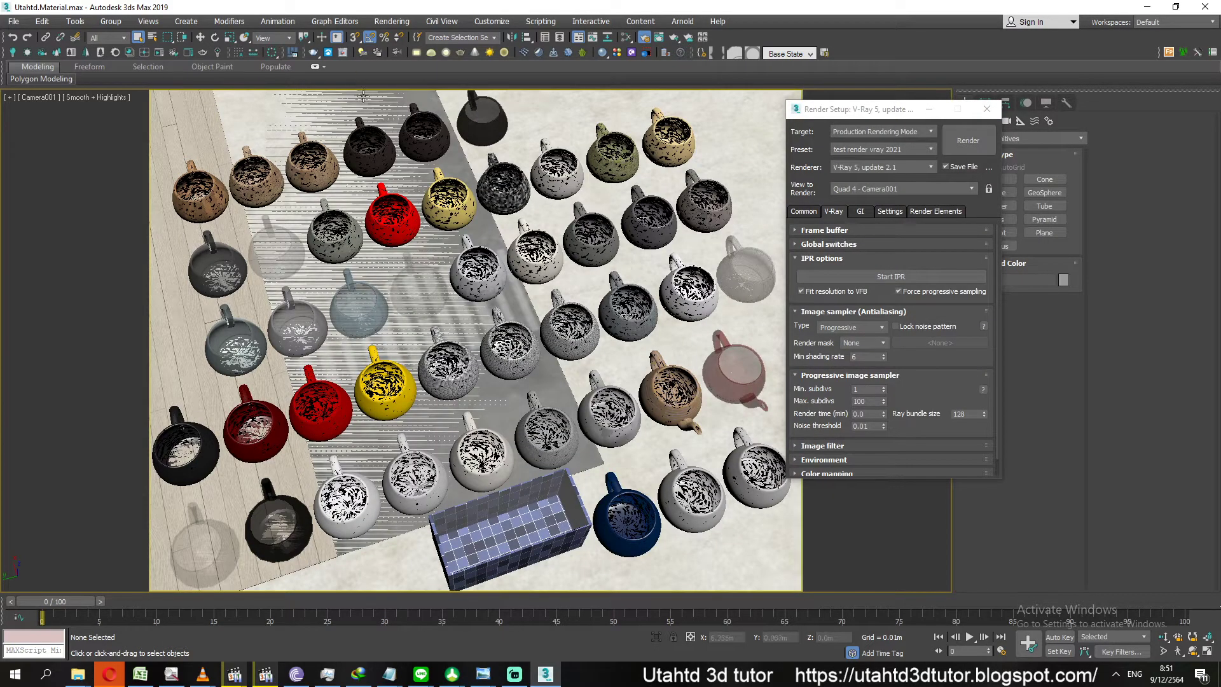
Bring up the compact material editor with the M shortcut
{"action": "key", "text": "m"}
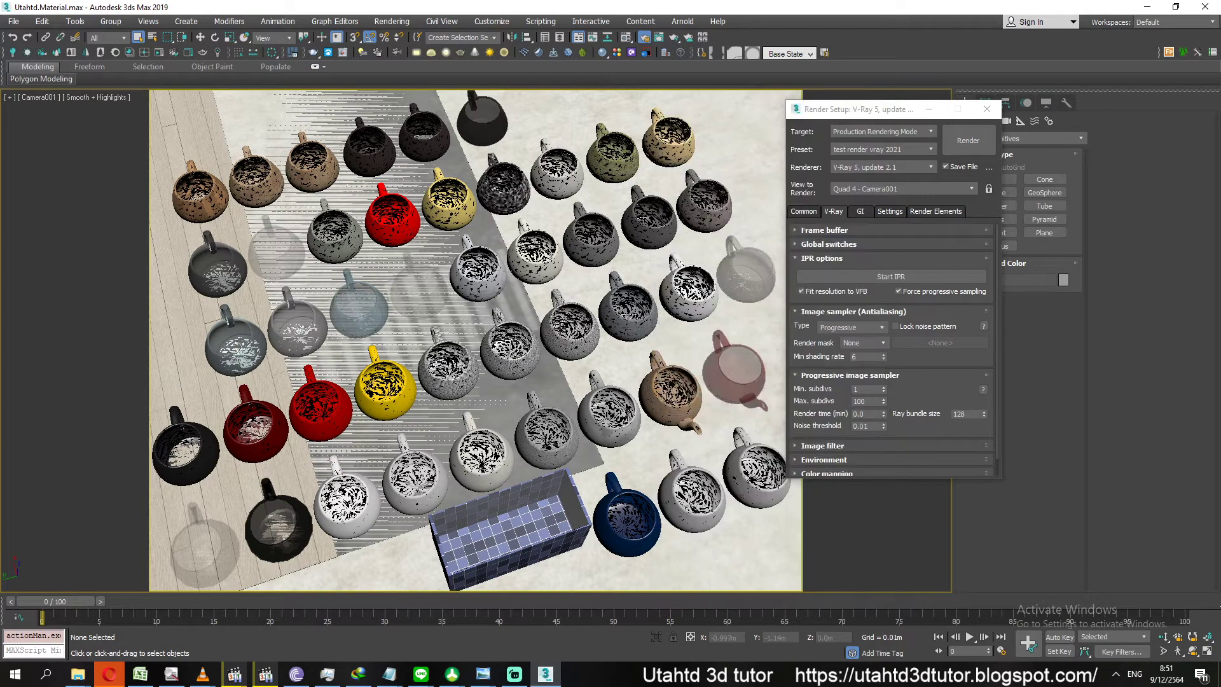
Toggle the material editor back to compact mode with the M shortcut
{"action": "key", "text": "m"}
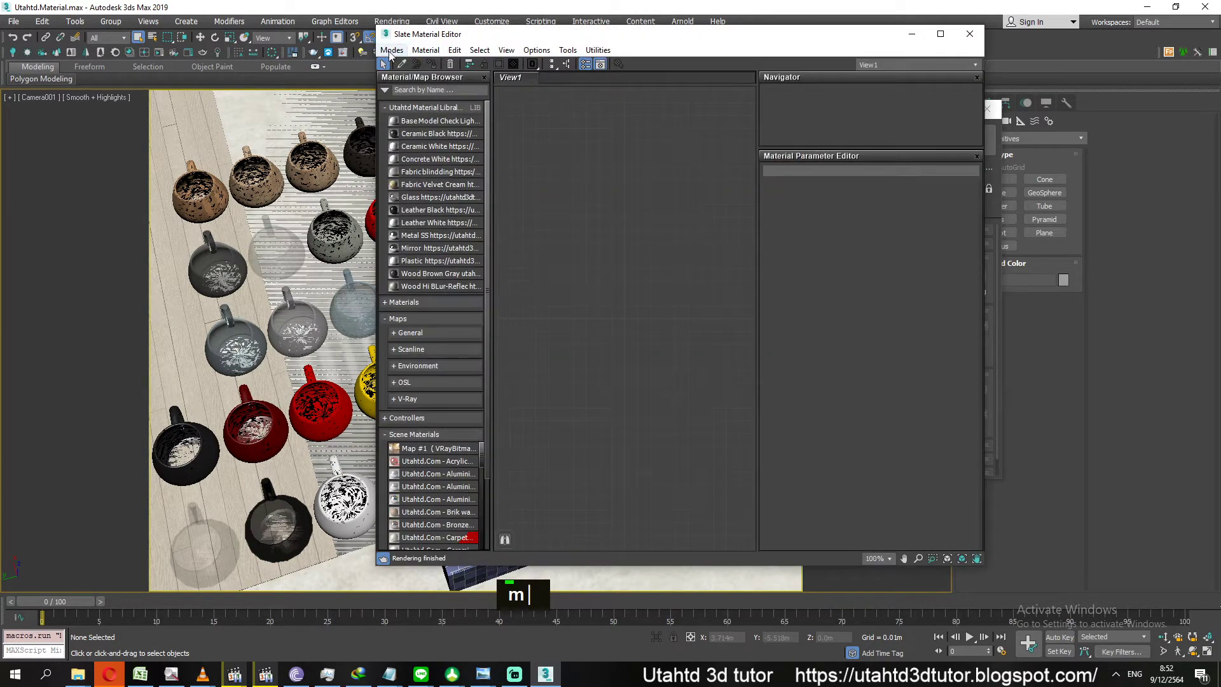
{"action": "type", "text": "m"}
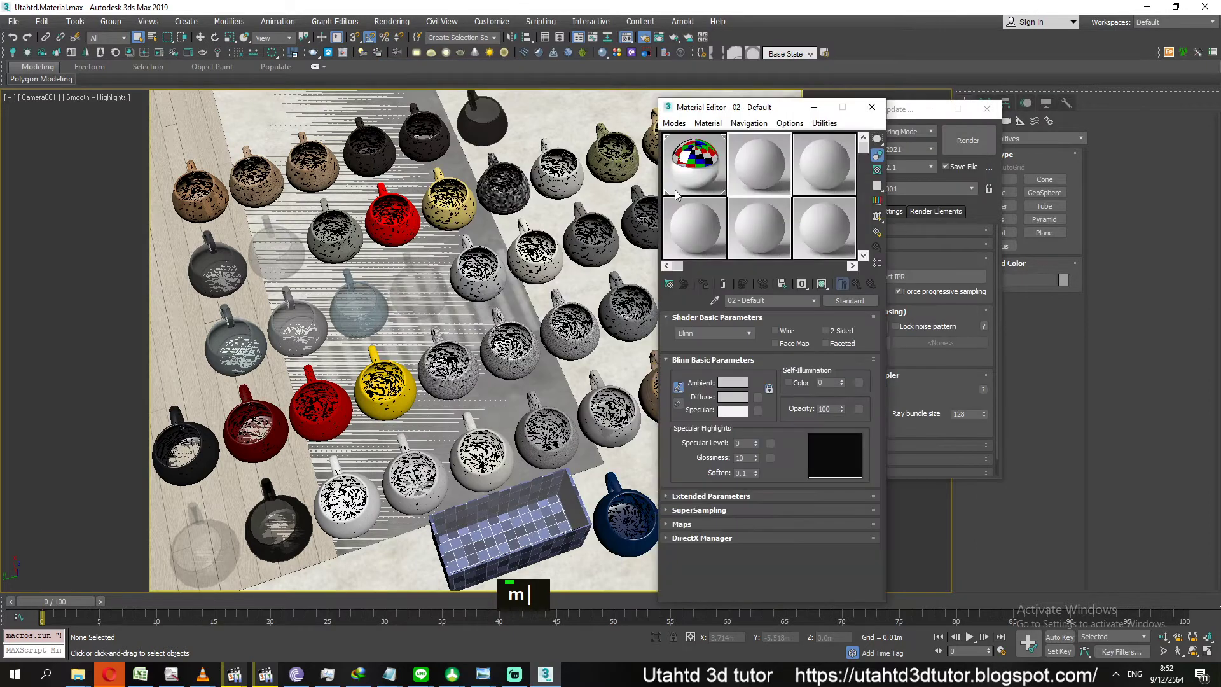
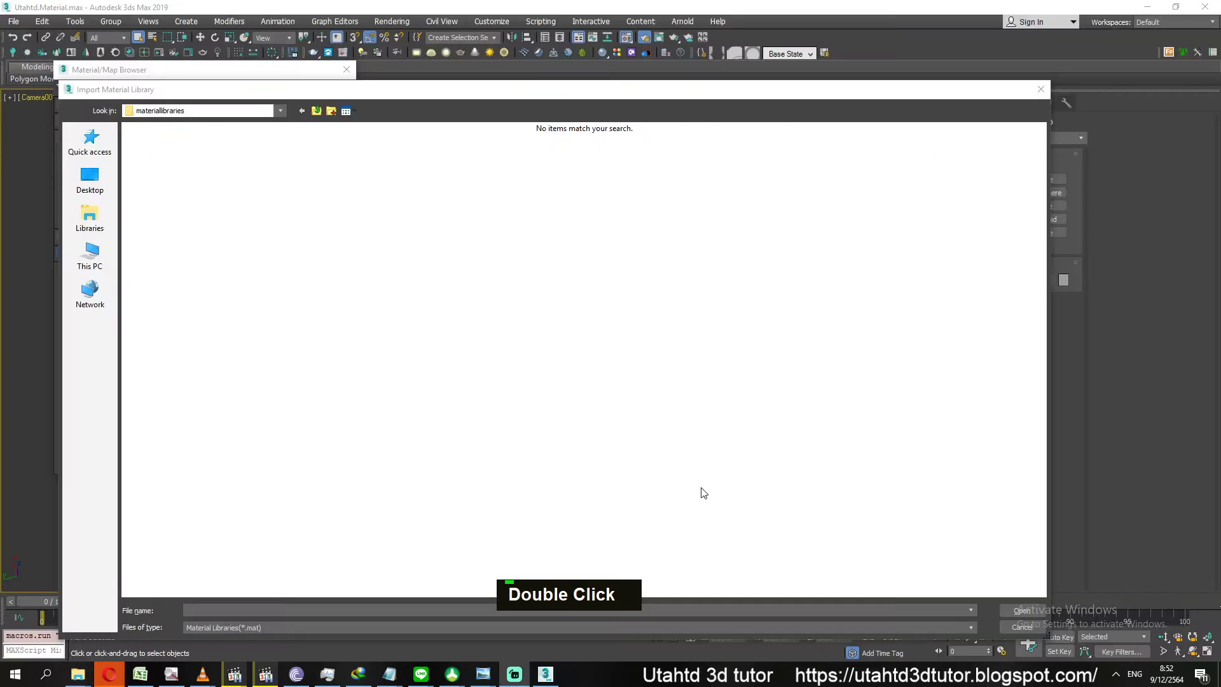
Paste the Utahtd Vray Material Libraly path and load Utahtd Material Setting.mat
{"action": "key", "text": "ctrl+v"}
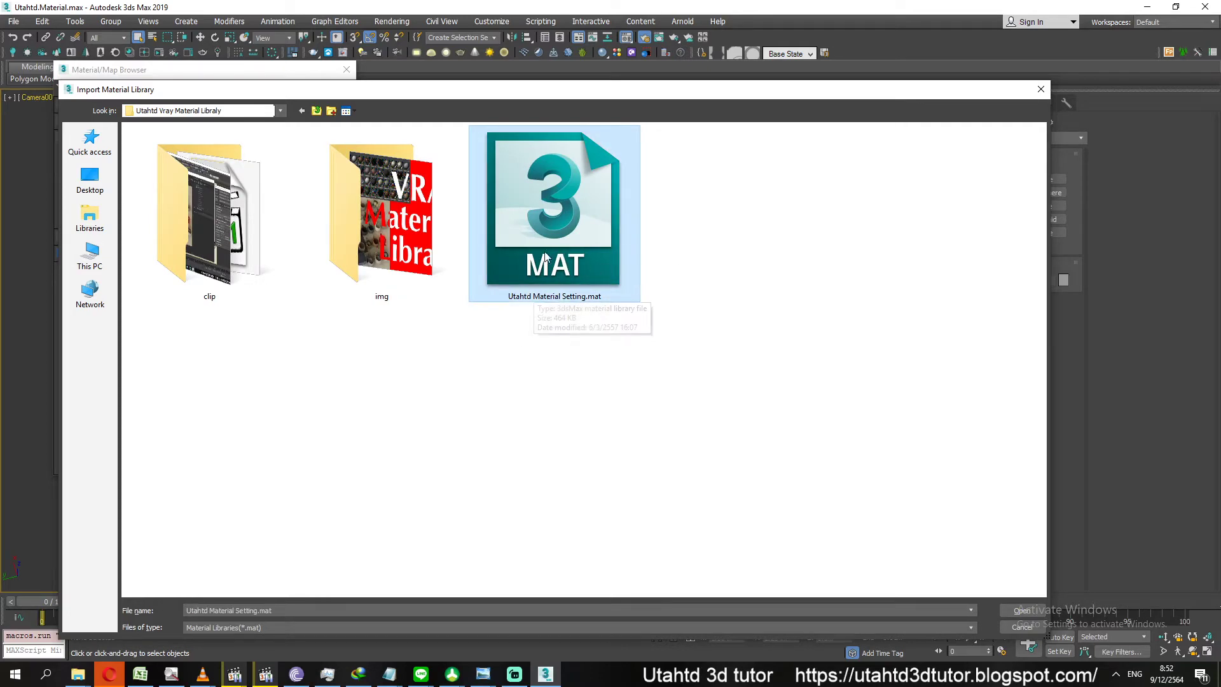
{"action": "double_click", "coordinate": [546, 249]}
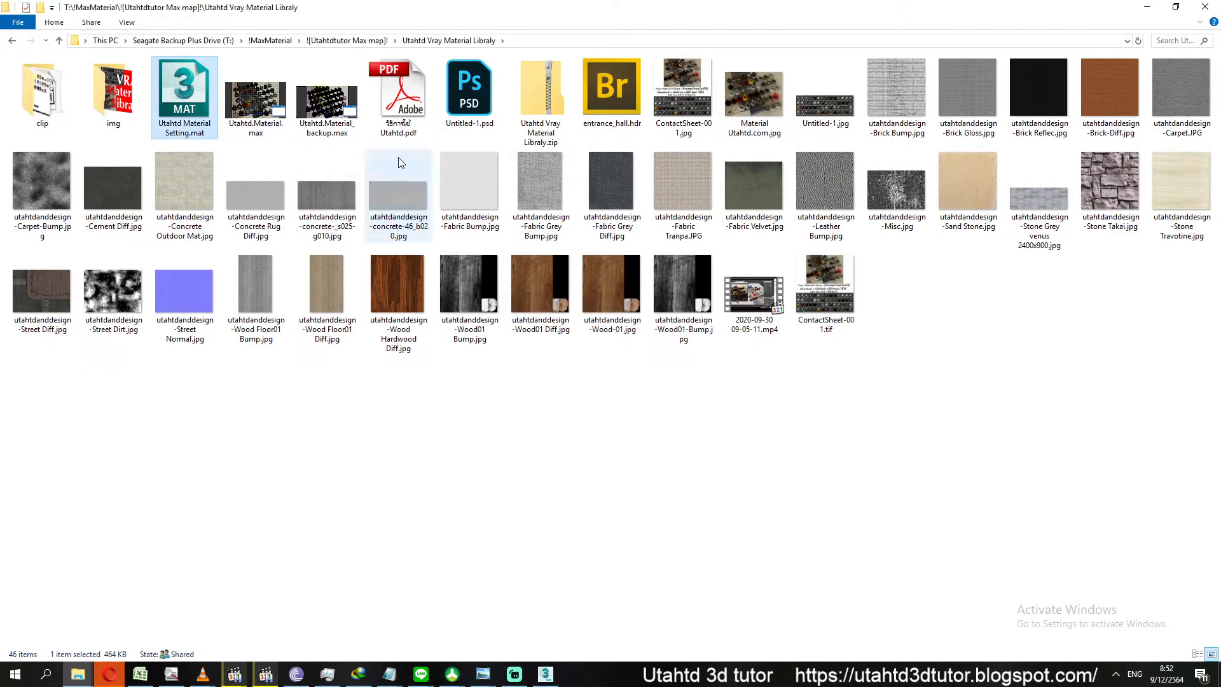
Select and copy all the library files, then enter a library path in the address bar
{"action": "left_click", "coordinate": [823, 303]}
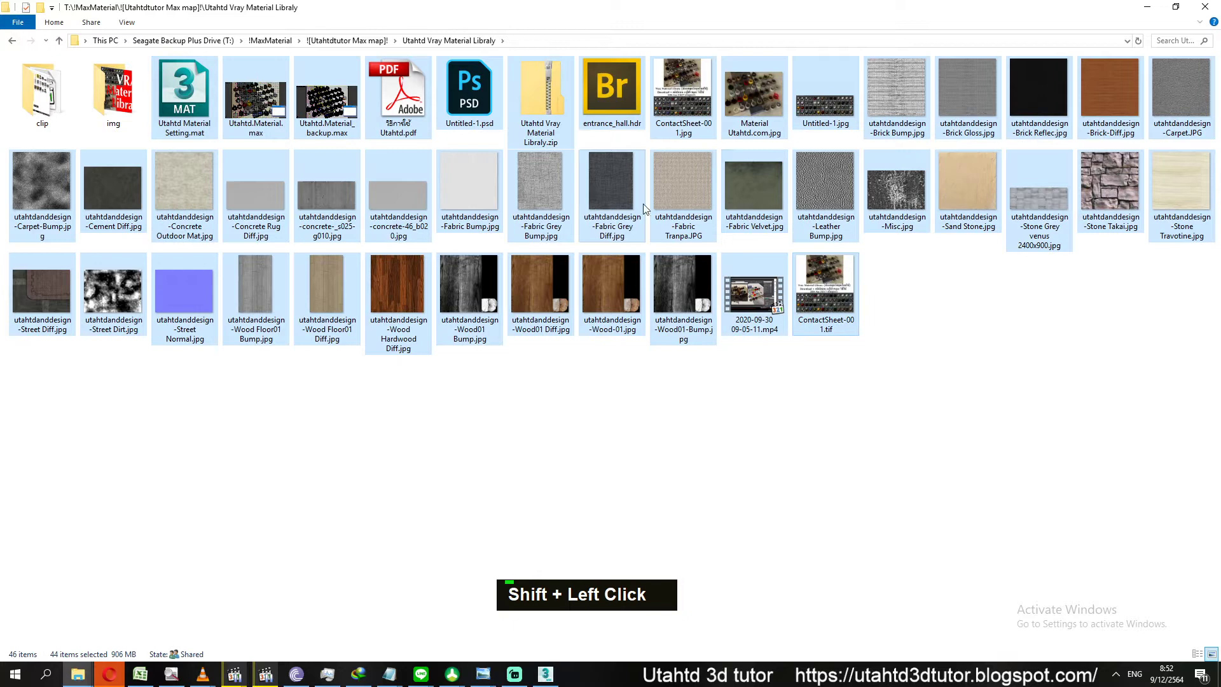
{"action": "left_click", "coordinate": [764, 299]}
{"action": "left_click", "coordinate": [762, 309]}
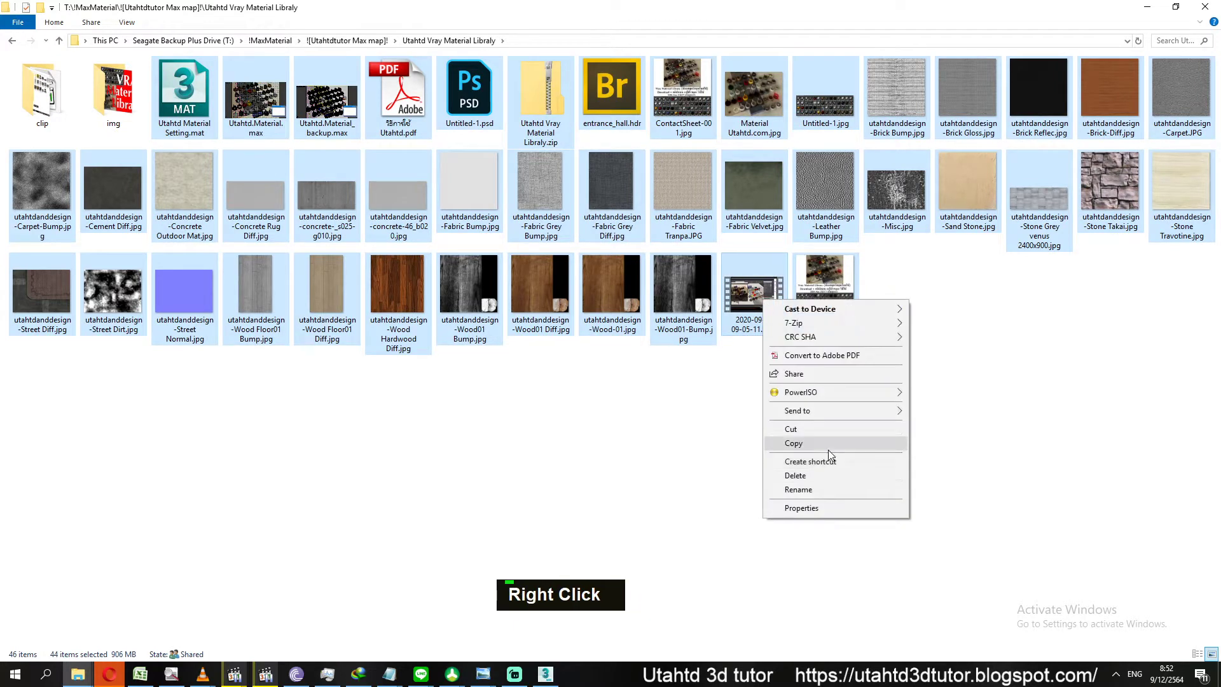
{"action": "type", "text": "T:\\!MaxMaterial\\![Utahtd"}
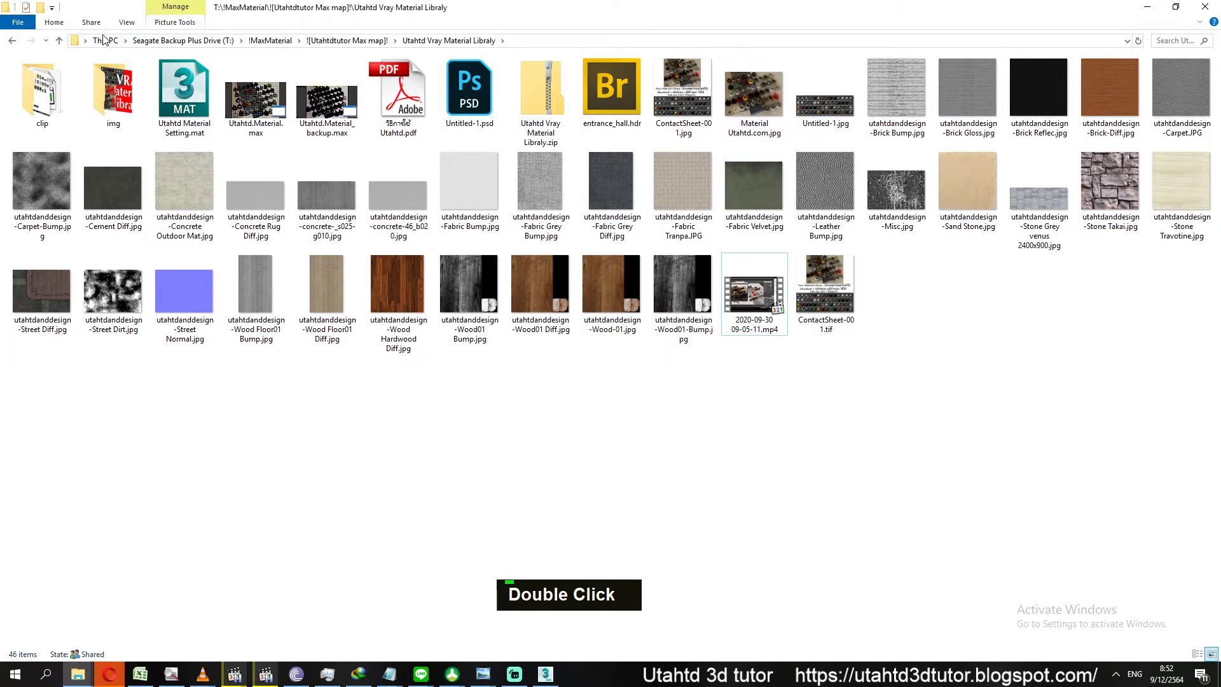
Create a new folder in Local Disk (C:) and start naming it Temp
{"action": "double_click", "coordinate": [86, 218]}
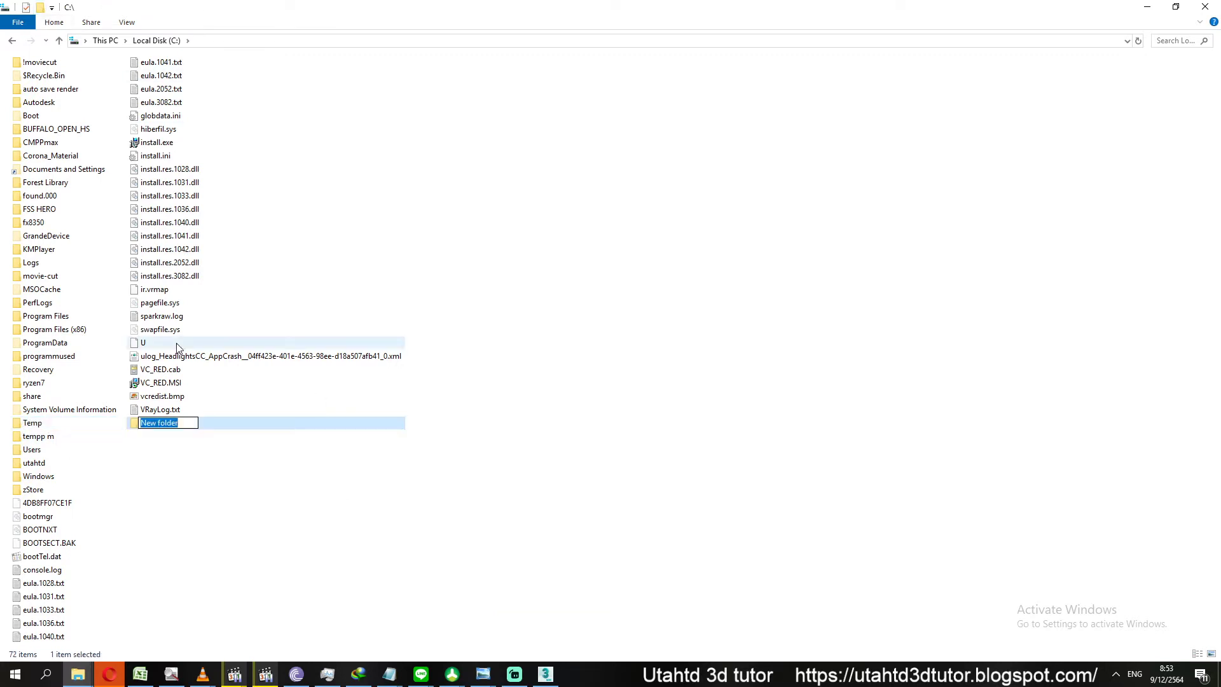
{"action": "type", "text": "tem"}
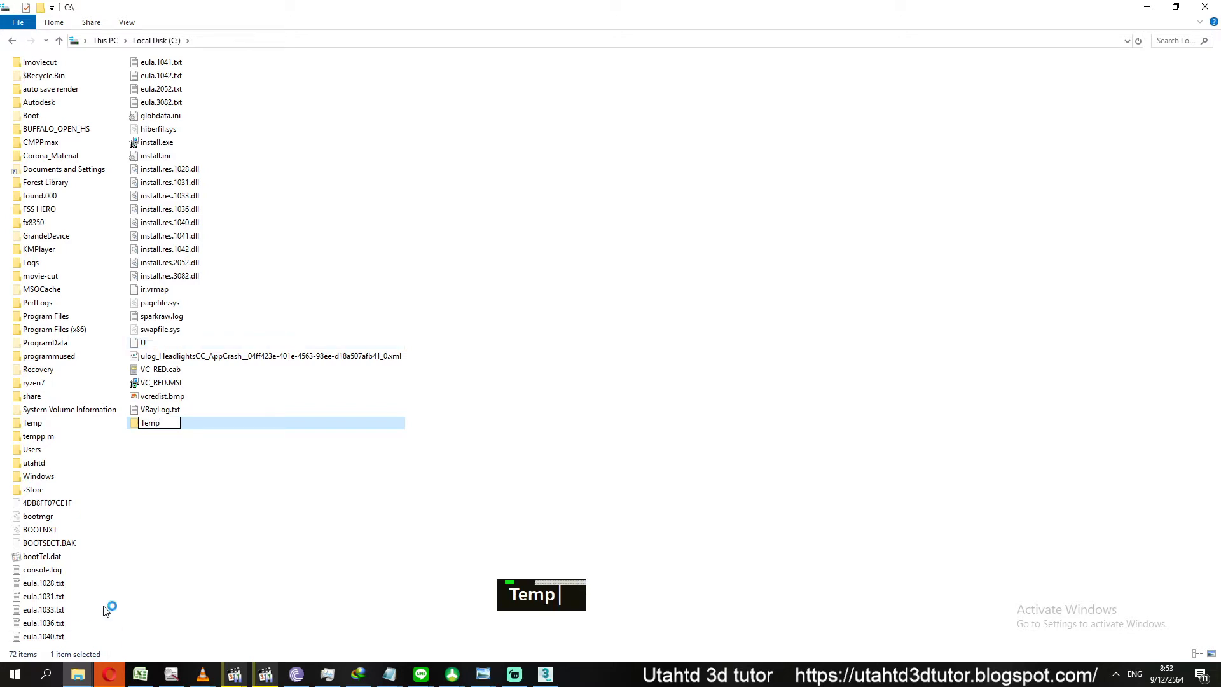
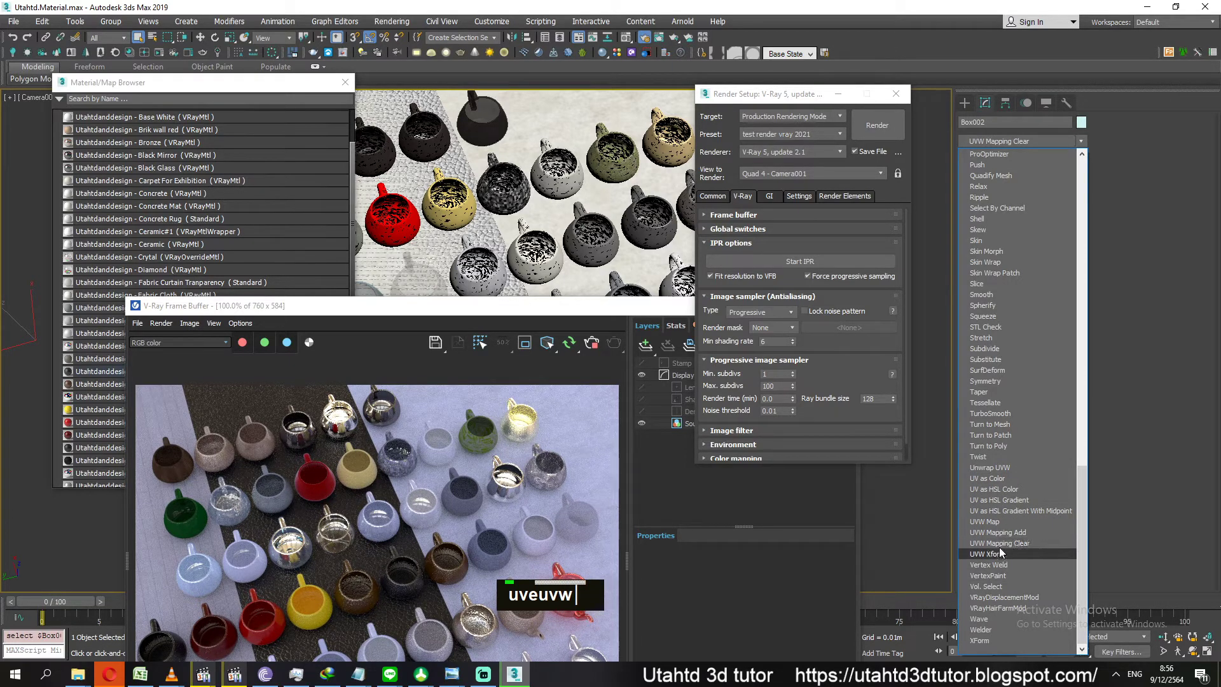
Add a UVW Map modifier to the floor and set its width and height to 1
{"action": "type", "text": "uvw"}
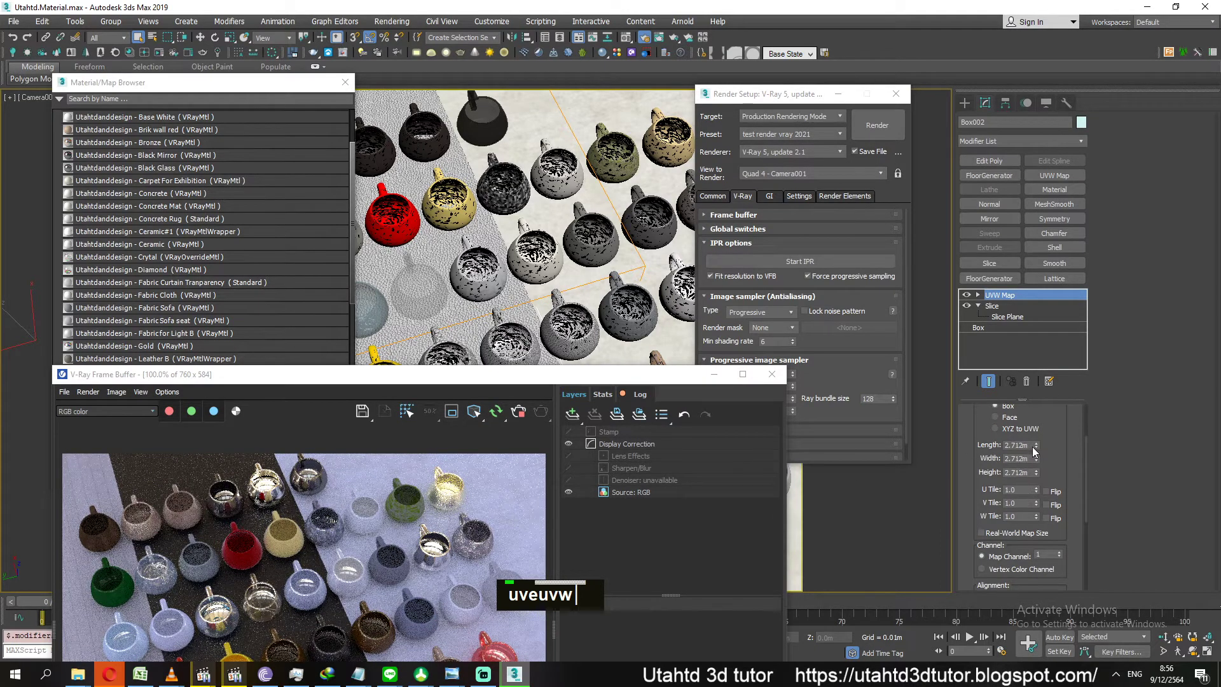
{"action": "type", "text": "uveuvw 1 1"}
{"action": "key", "text": "Tab"}
{"action": "type", "text": "uveuvw 1 1 1"}
{"action": "key", "text": "Return"}
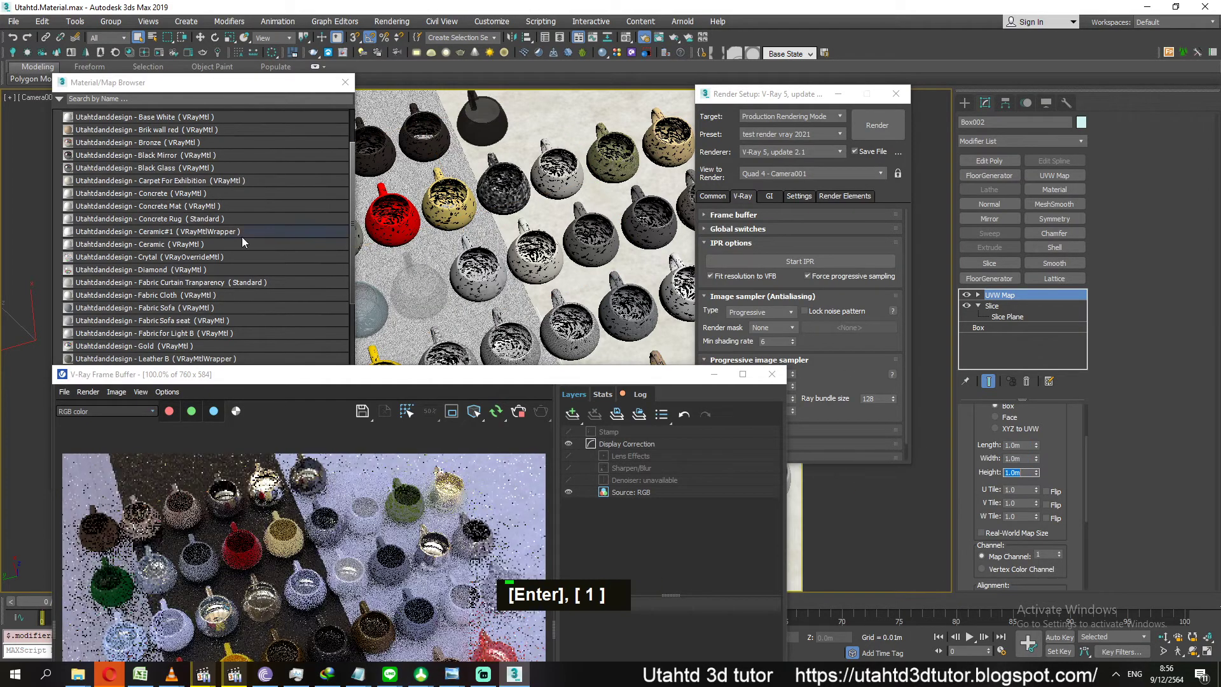
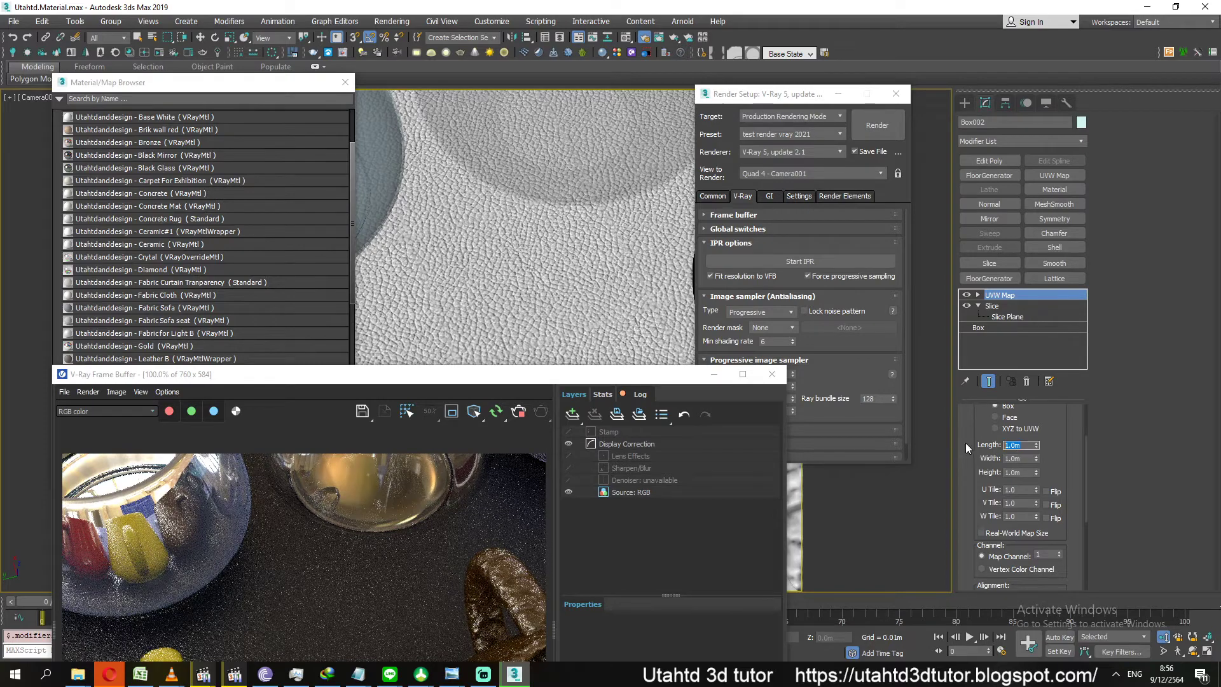
Change the UVW Map dimensions to 3 and inspect the Leather Dark material's maps
{"action": "type", "text": "3"}
{"action": "key", "text": "Tab"}
{"action": "type", "text": "3 3"}
{"action": "key", "text": "Tab"}
{"action": "key", "text": "Return"}
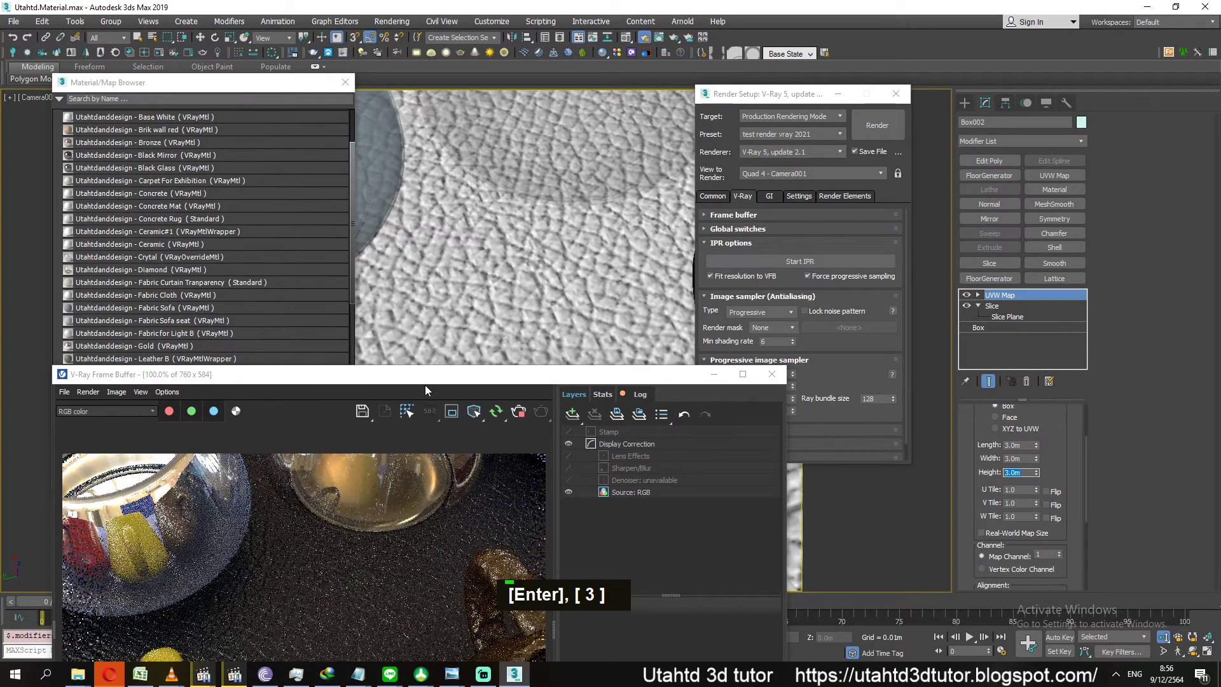
{"action": "scroll", "scroll_direction": "down", "scroll_amount": 3}
{"action": "scroll", "scroll_direction": "up", "scroll_amount": 3}
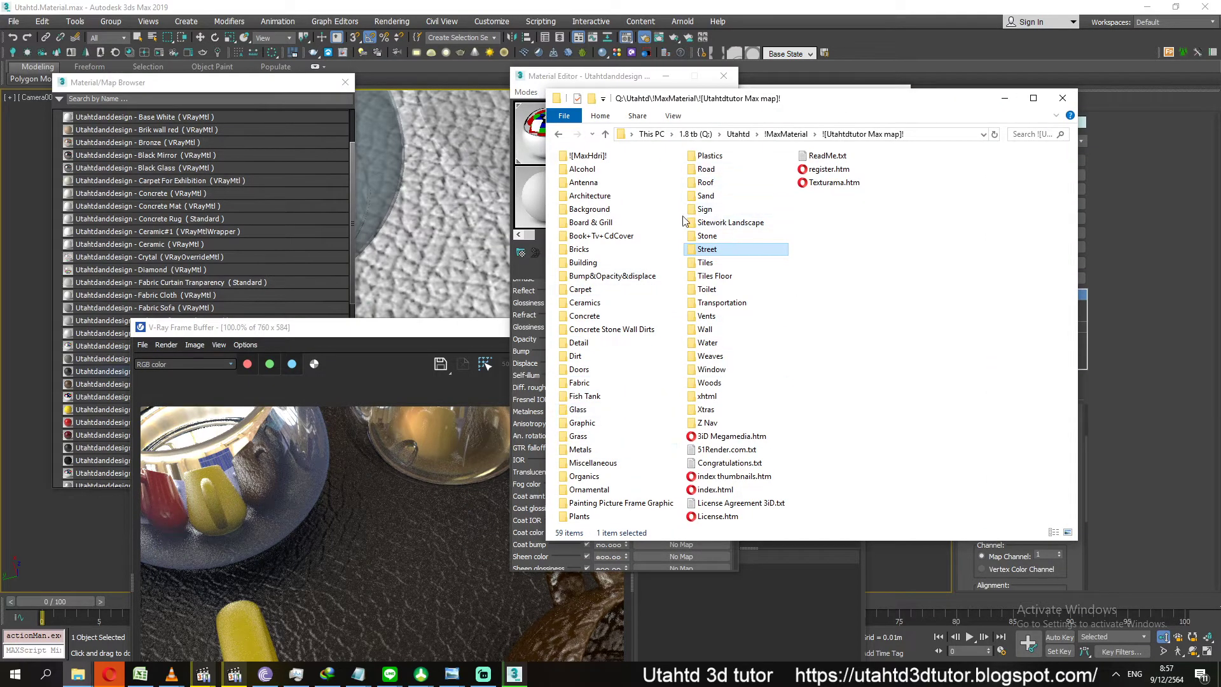
Browse into the Fabric then Leather texture folders and scroll through the leather images
{"action": "type", "text": "l;"}
{"action": "type", "text": "|"}
{"action": "double_click", "coordinate": [584, 386]}
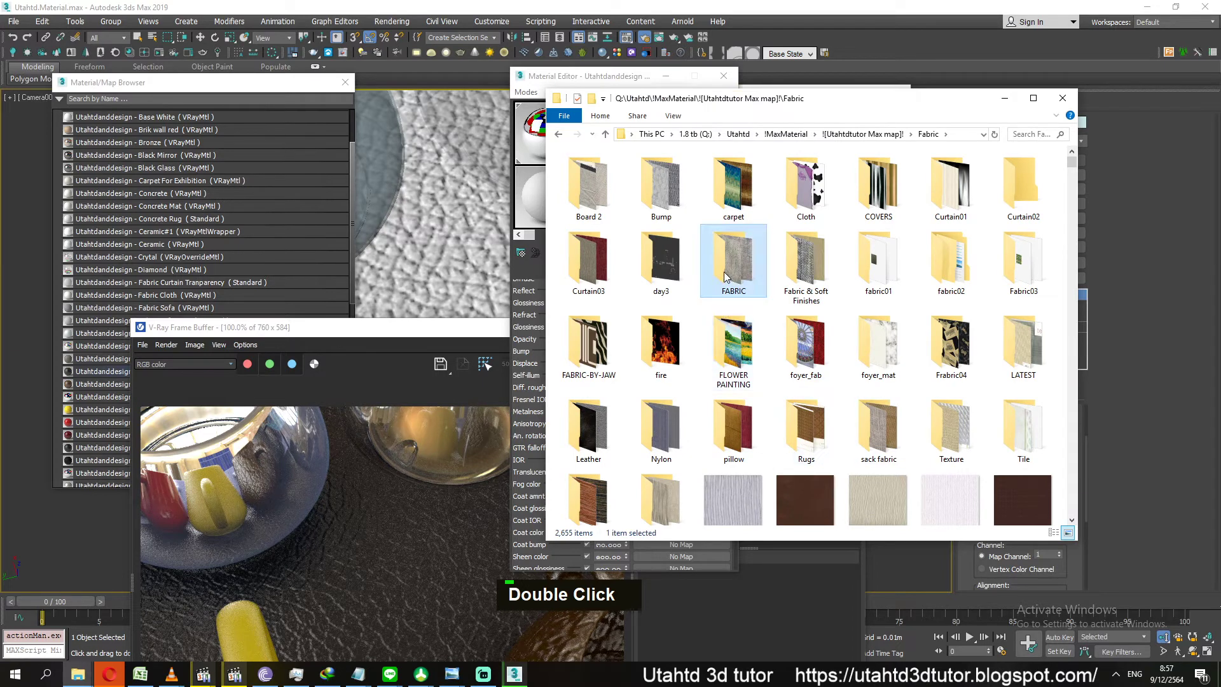
{"action": "type", "text": "l|"}
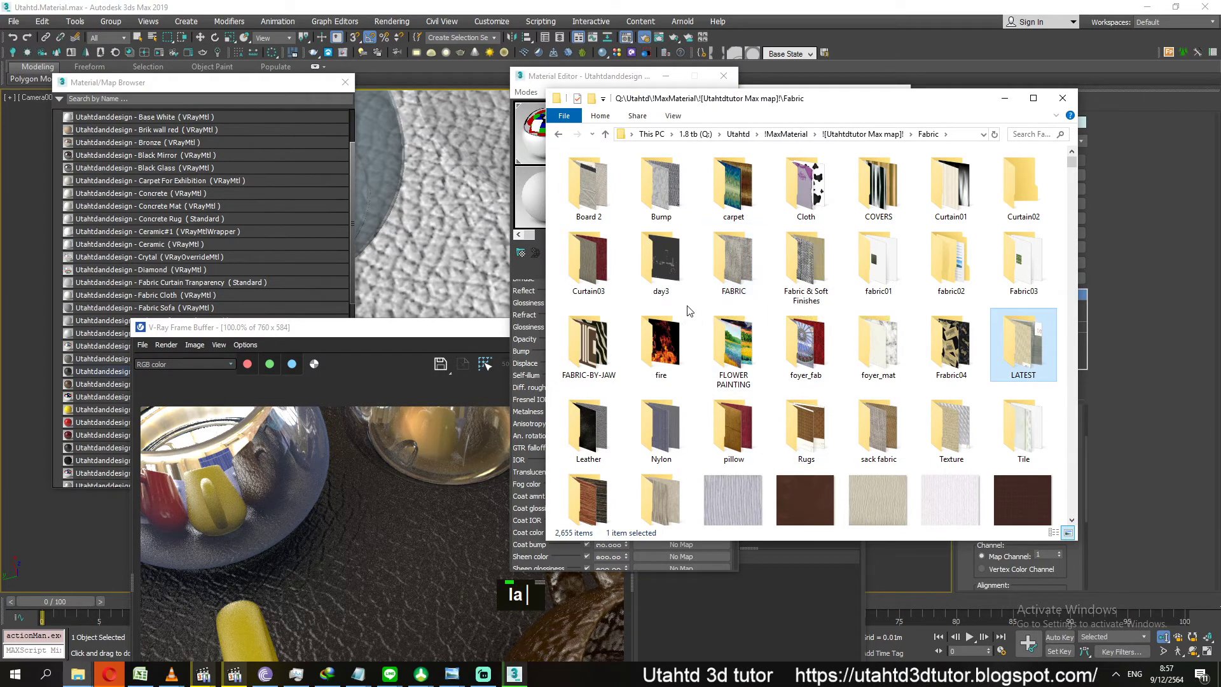
{"action": "double_click", "coordinate": [594, 416]}
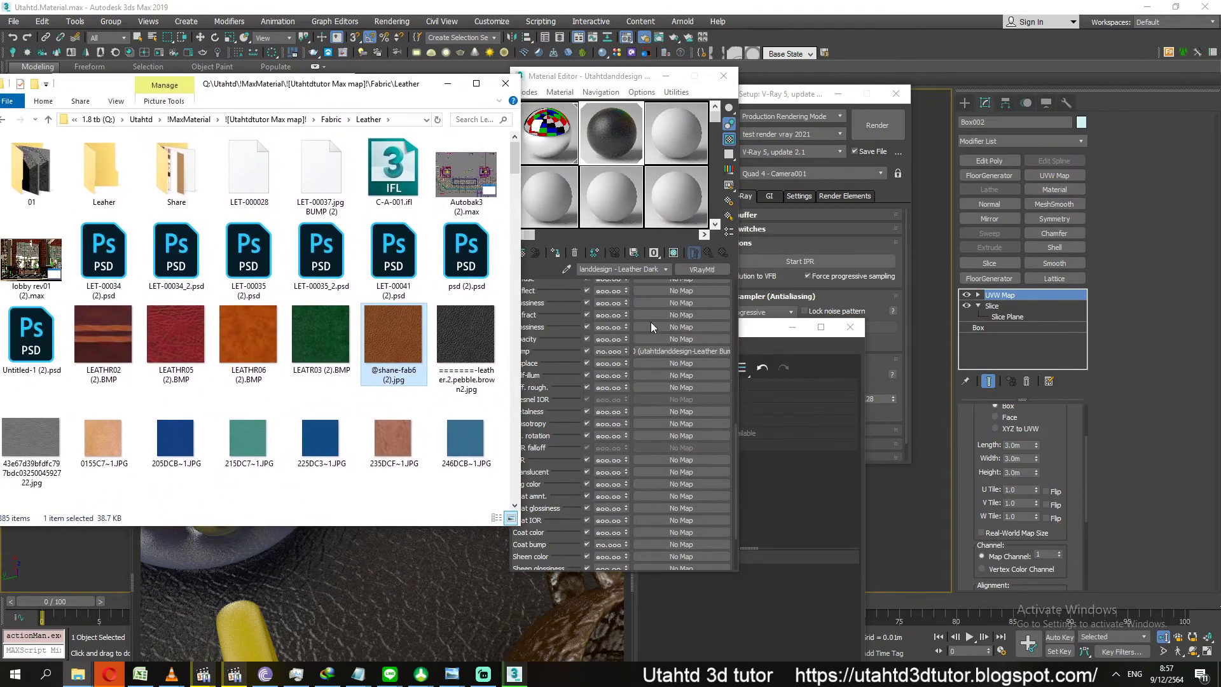
{"action": "scroll", "scroll_direction": "up", "scroll_amount": 3}
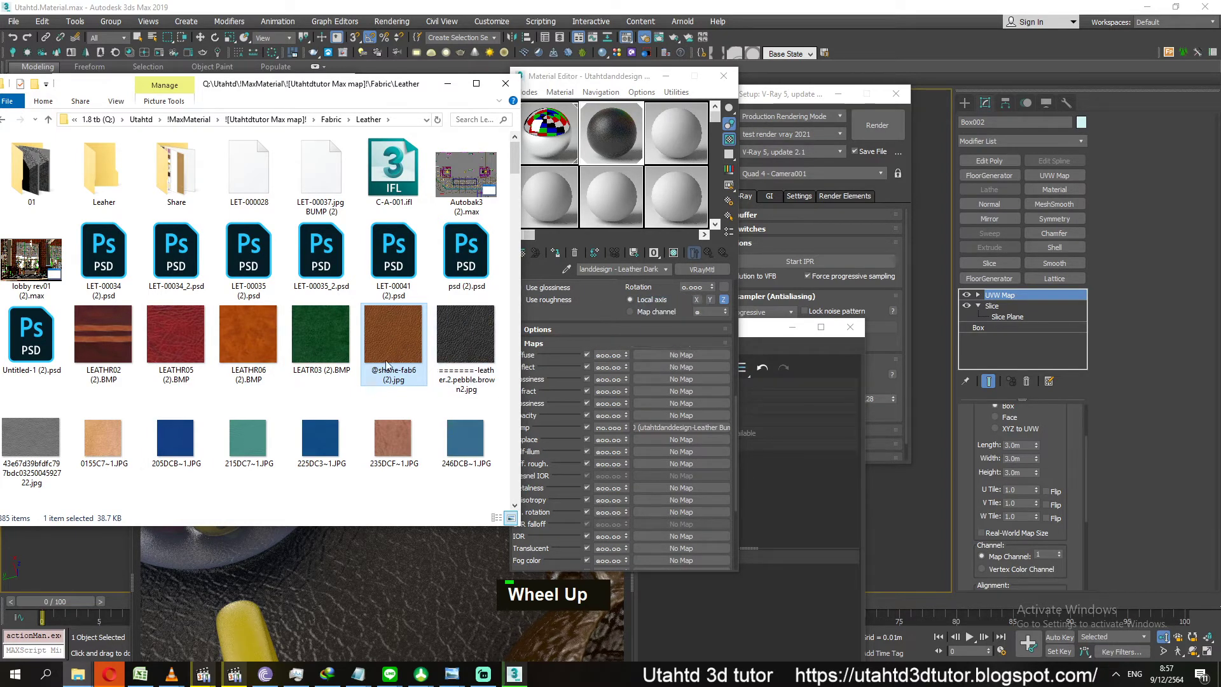
{"action": "scroll", "scroll_direction": "up", "scroll_amount": 3}
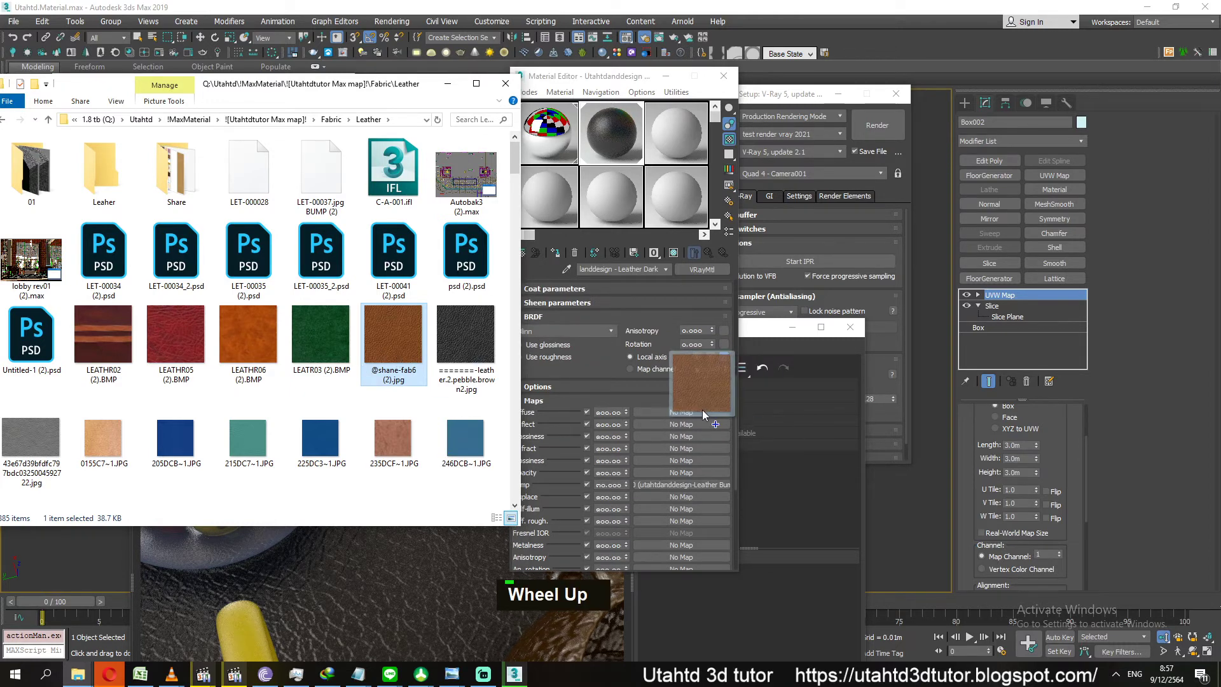
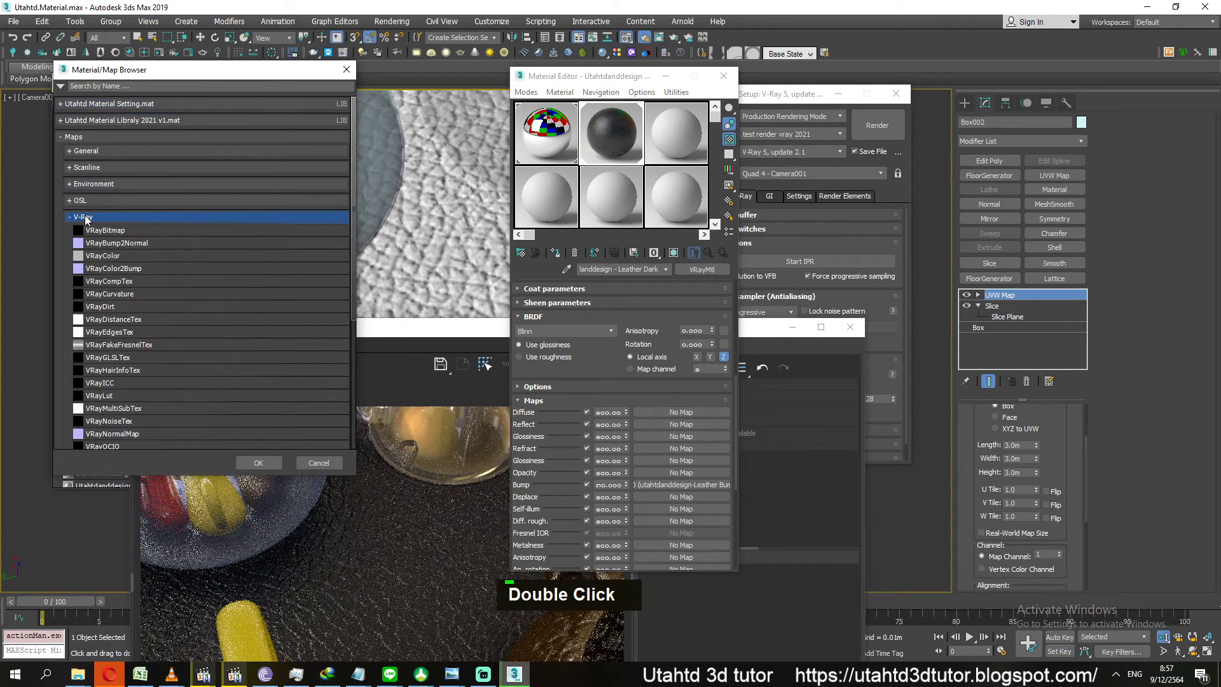
{"action": "double_click", "coordinate": [92, 191]}
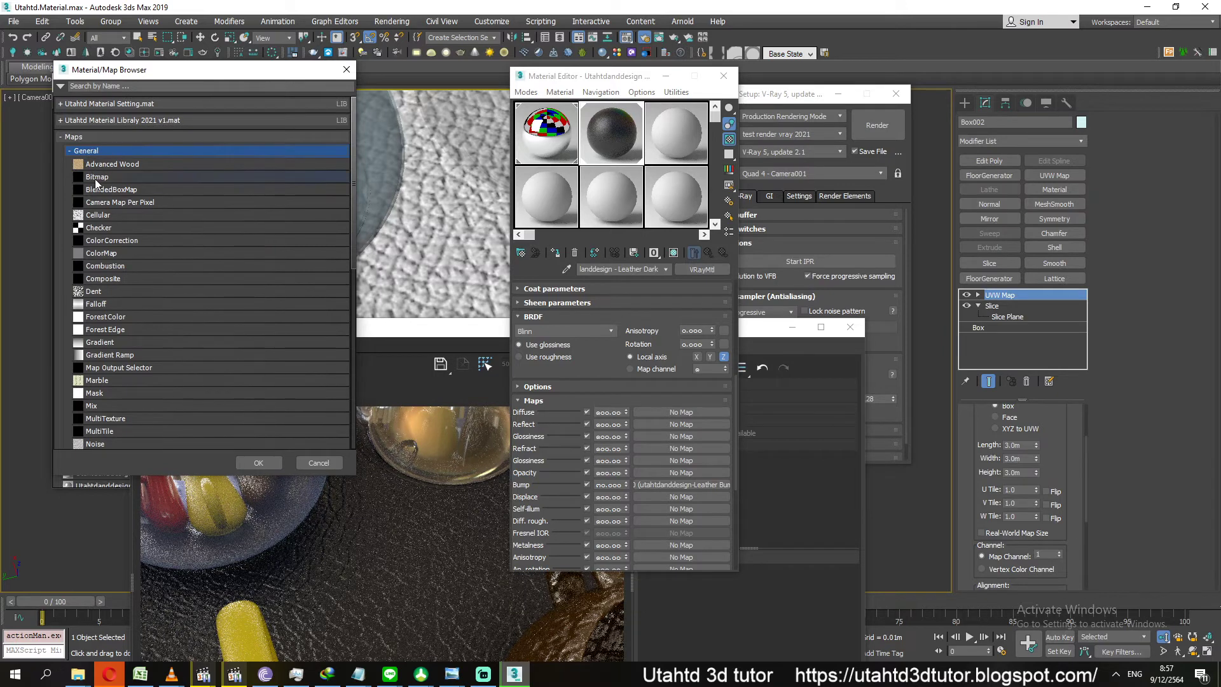
{"action": "double_click", "coordinate": [98, 184]}
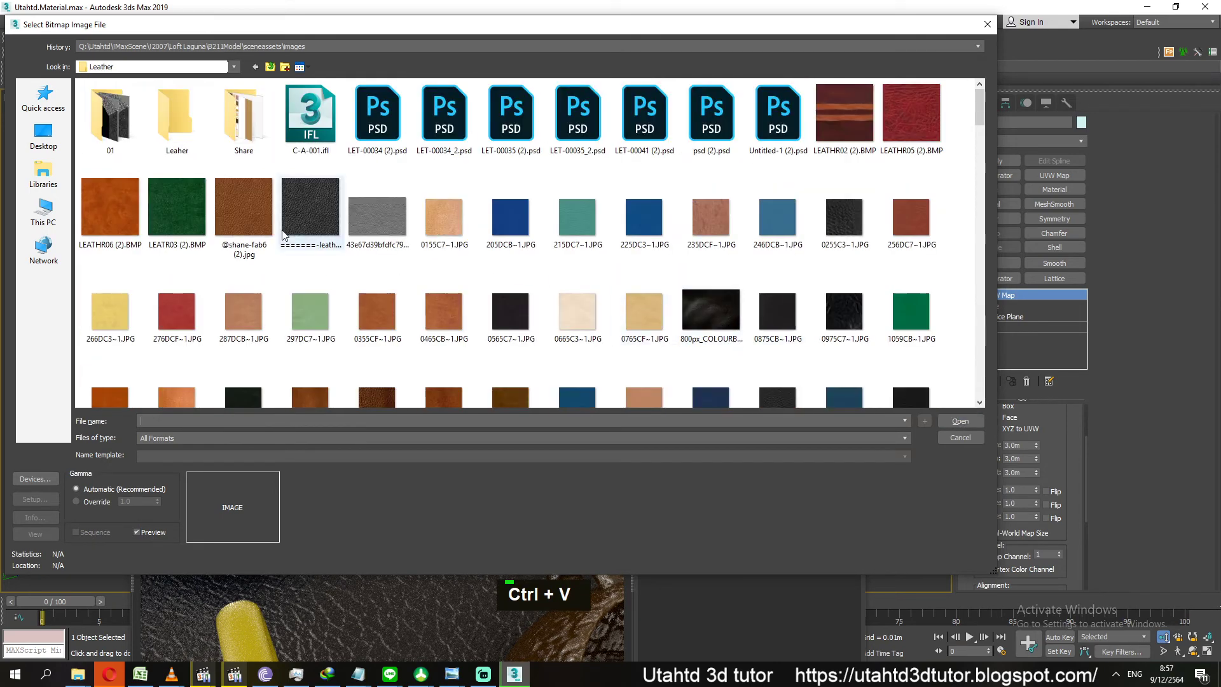
{"action": "double_click", "coordinate": [250, 229]}
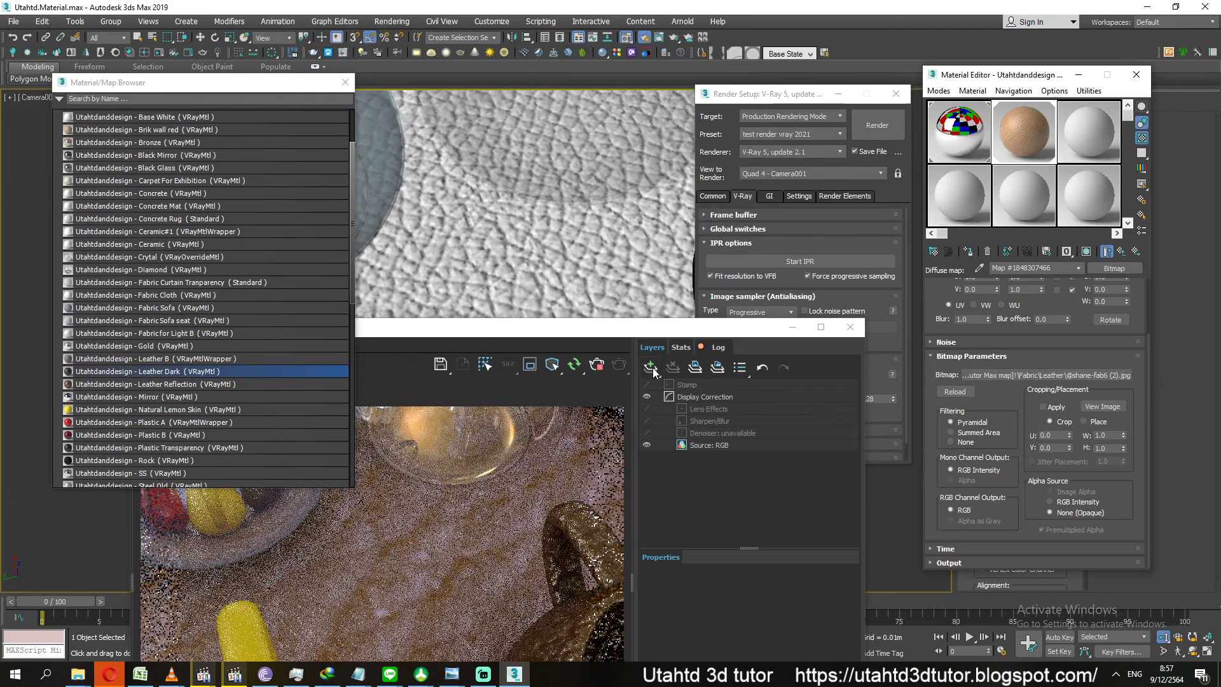
Scroll the Render Setup panel while the leather floor render refines
{"action": "scroll", "scroll_direction": "down", "scroll_amount": 3}
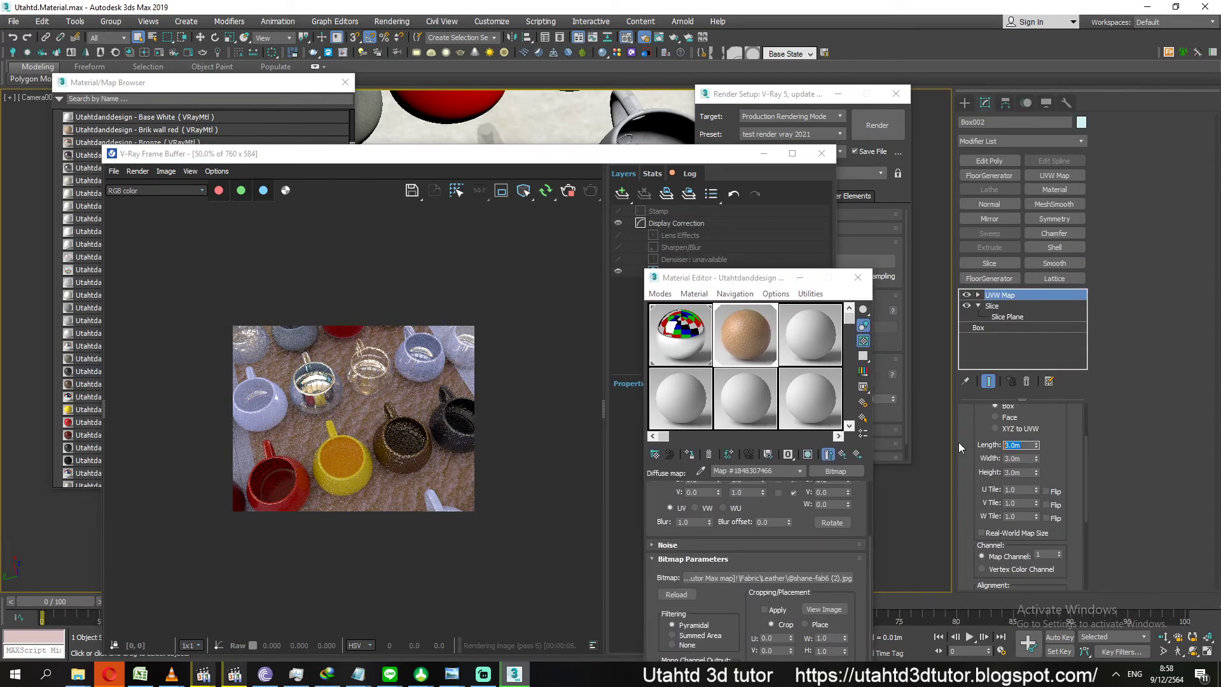
Set the floor's UVW Map length, width and height to 0.5 m and re-render the close-up
{"action": "type", "text": ".5"}
{"action": "type", "text": "."}
{"action": "key", "text": "Tab"}
{"action": "key", "text": "BackSpace"}
{"action": "type", "text": ".5 .5 .5"}
{"action": "key", "text": "Return"}
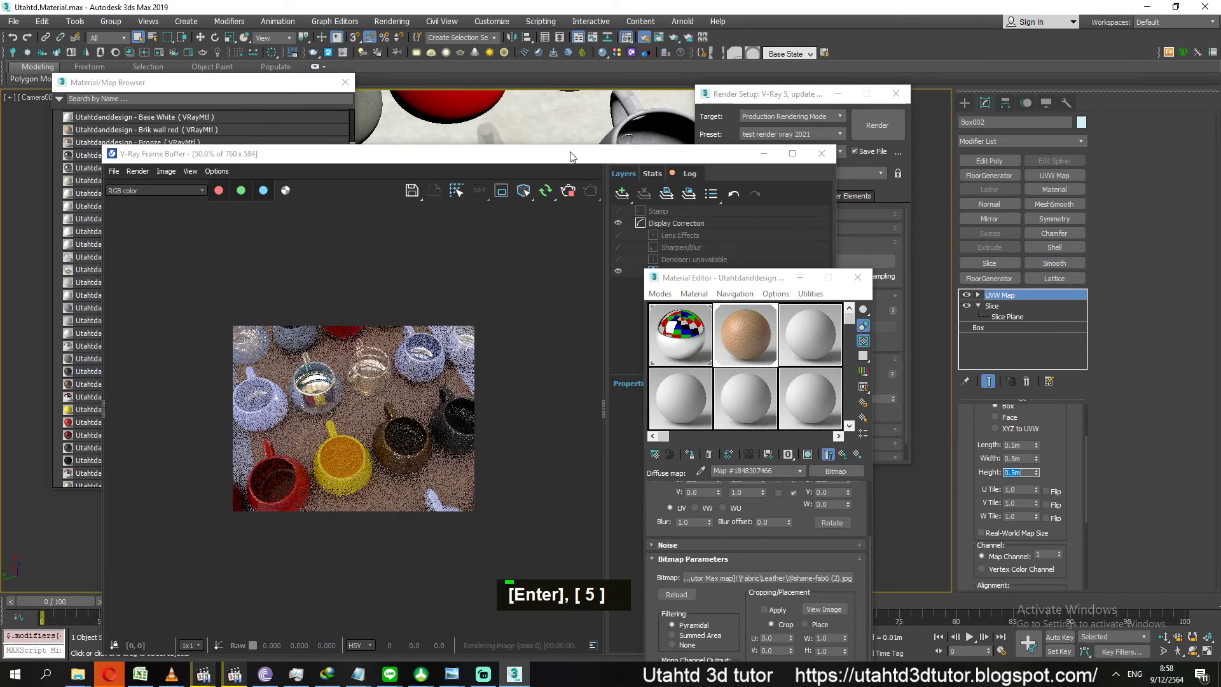
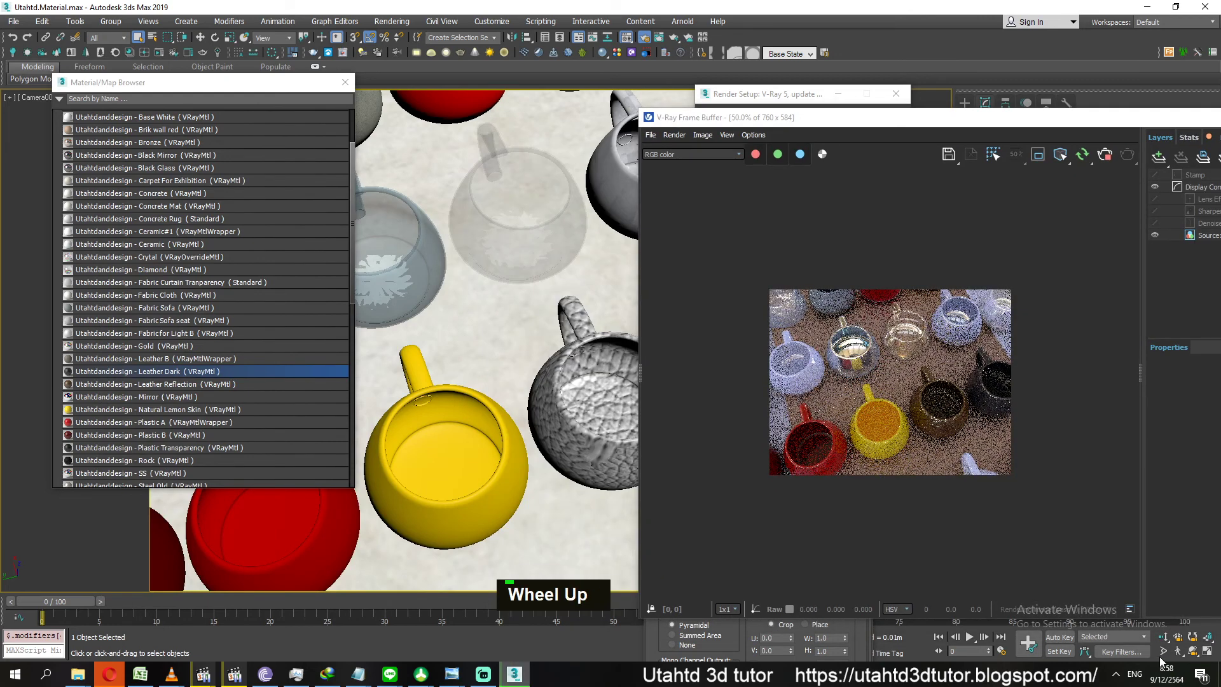
{"action": "scroll", "scroll_direction": "up", "scroll_amount": 3}
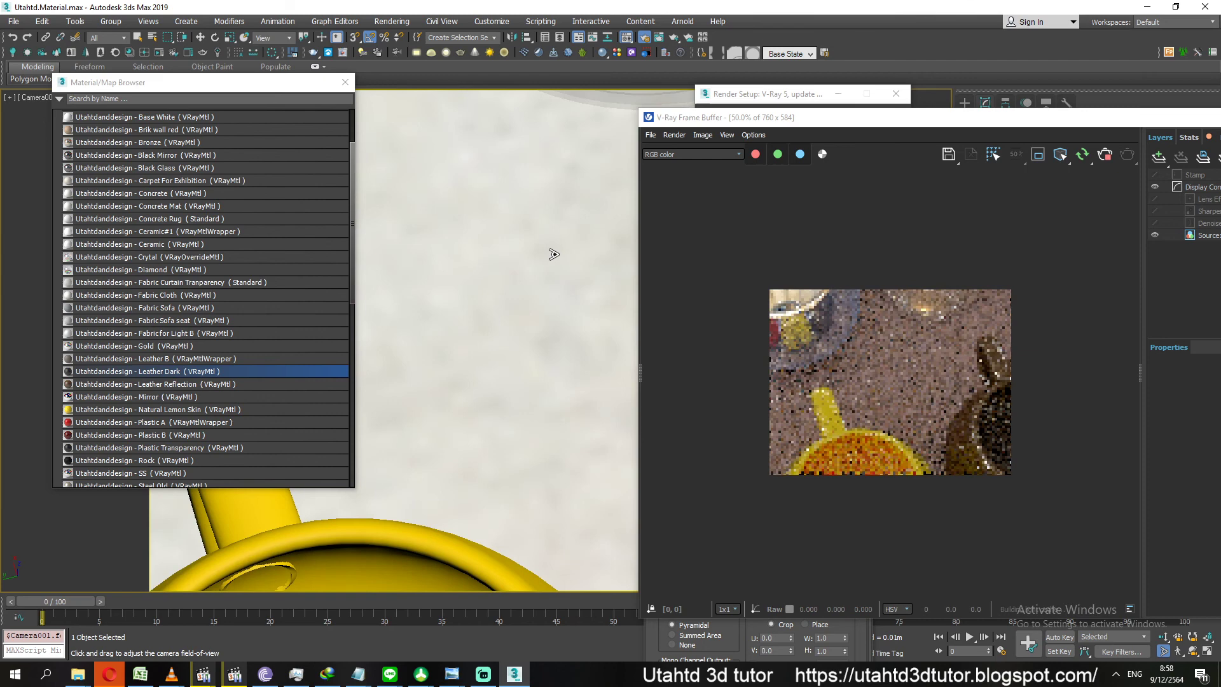